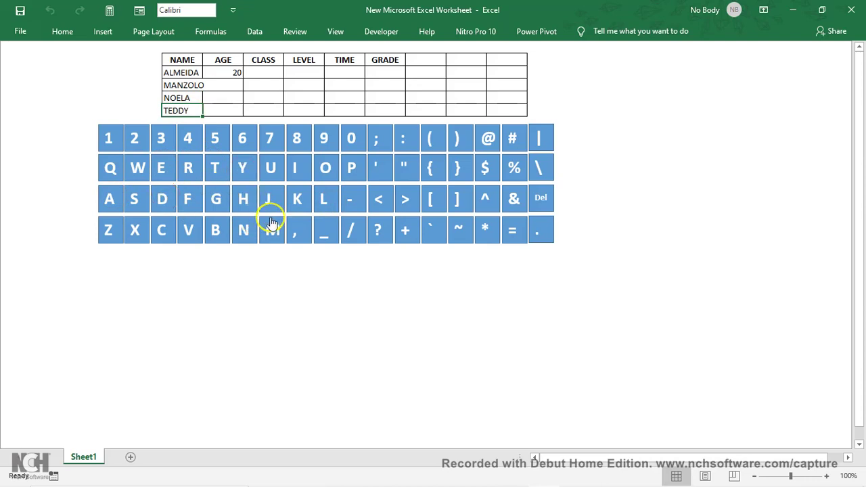
Step: Enter the students' ages in the AGE column, then give ALMEIDA class T5 in CLASS
click(275, 210)
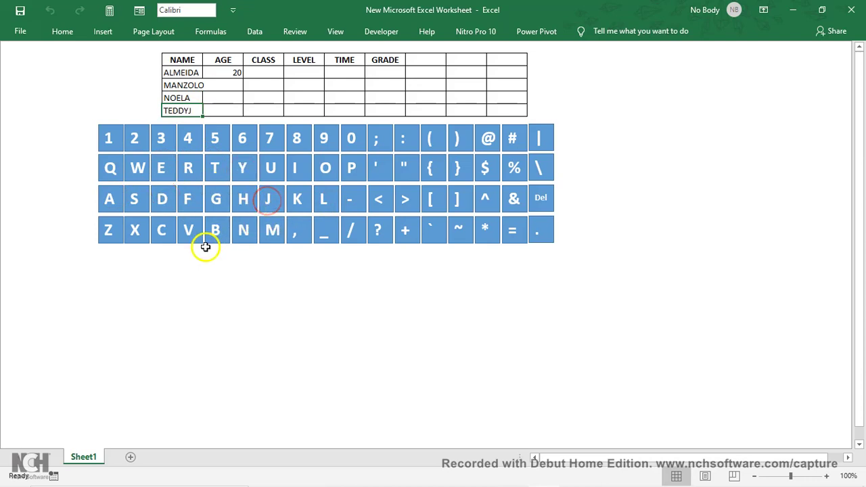
double_click(224, 239)
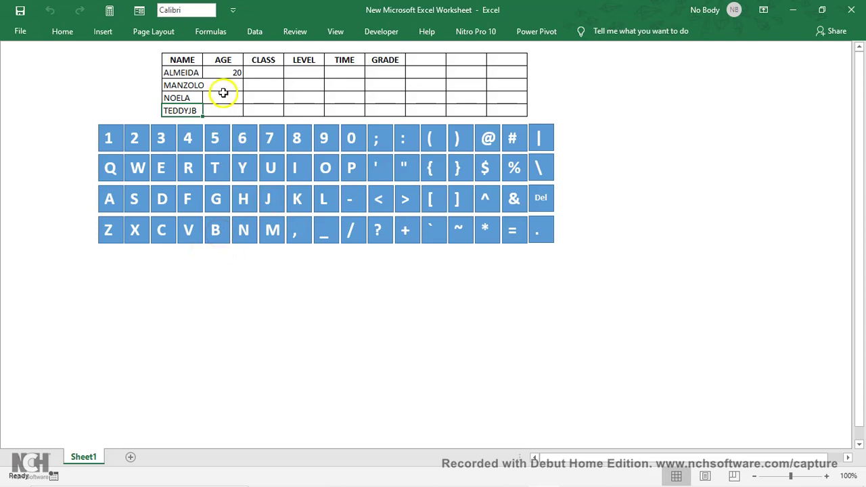
click(243, 91)
click(138, 145)
click(352, 149)
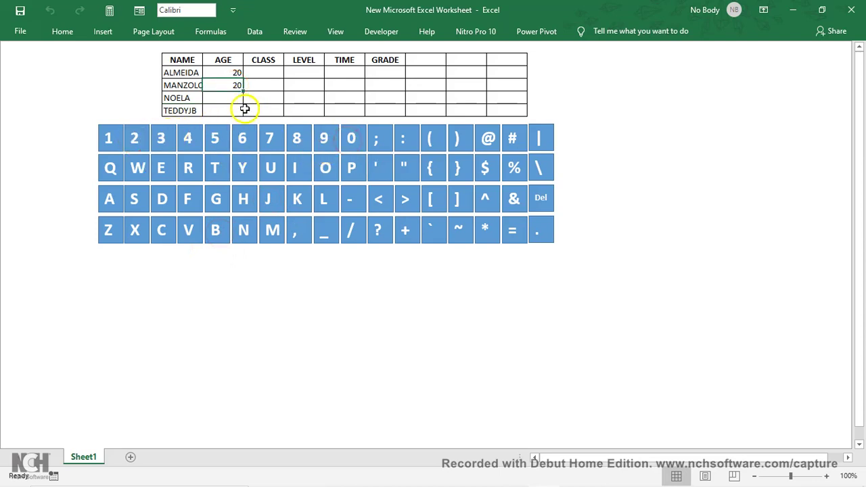
click(243, 102)
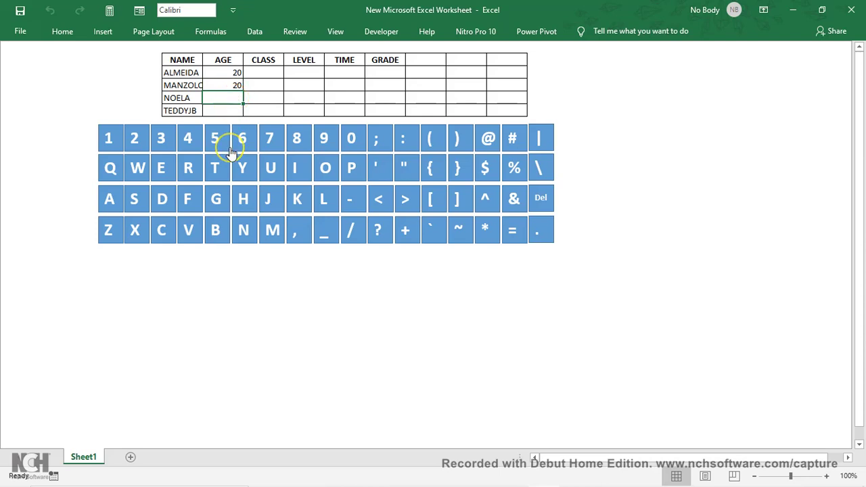
click(120, 146)
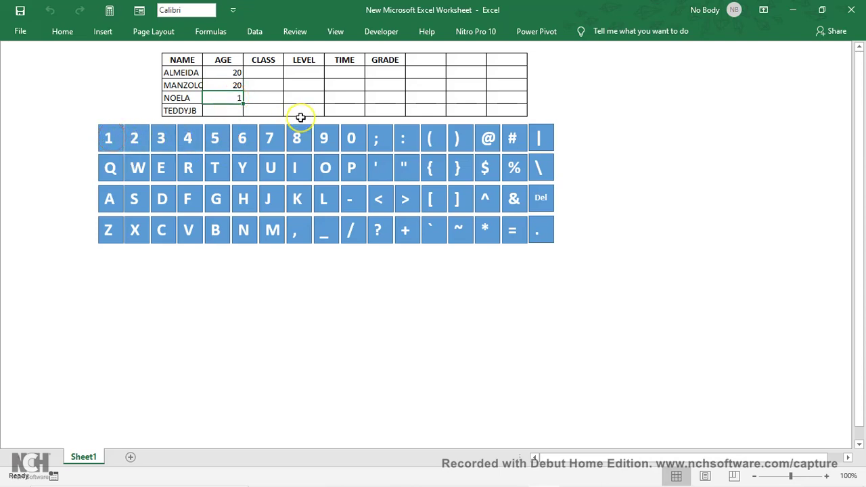
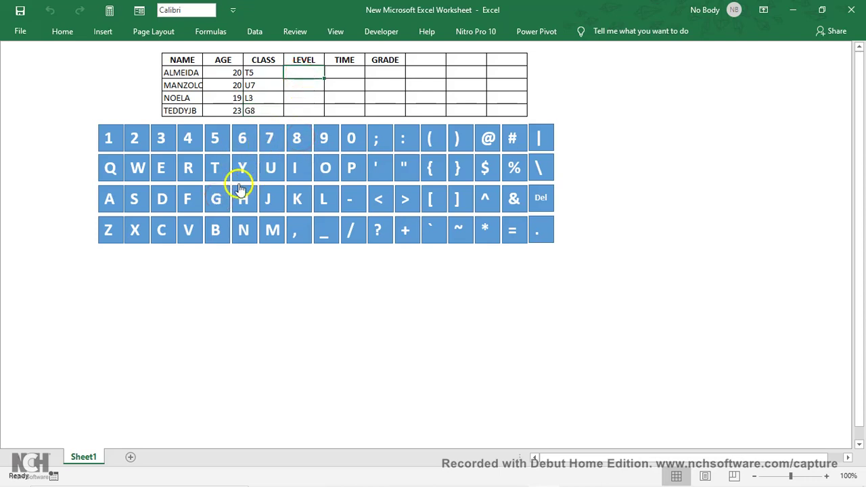
Step: Enter level Z for ALMEIDA and continue the LEVEL entries for the next students
click(123, 240)
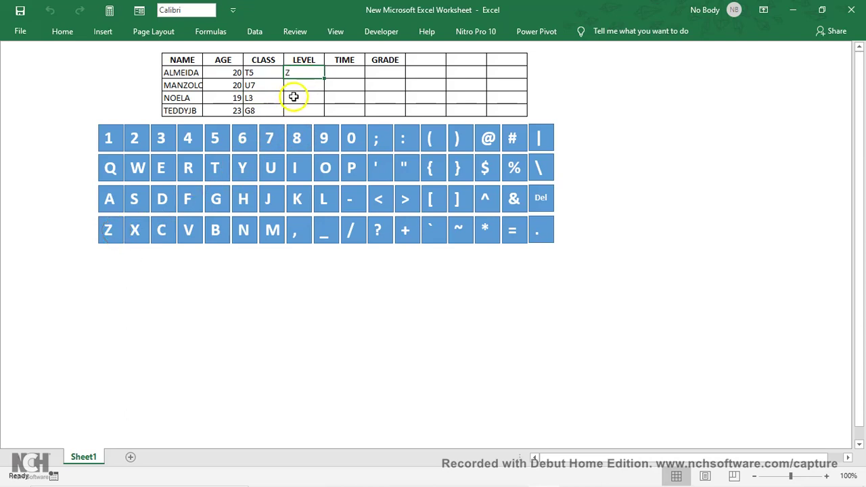
click(319, 93)
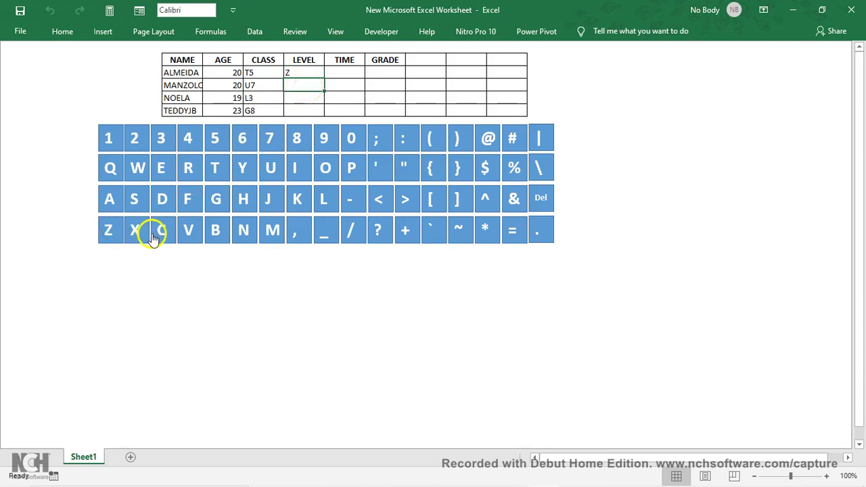
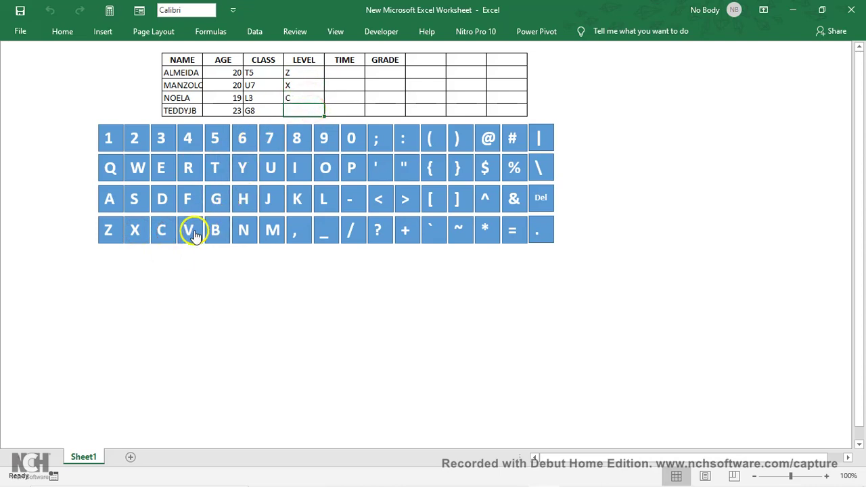
click(201, 240)
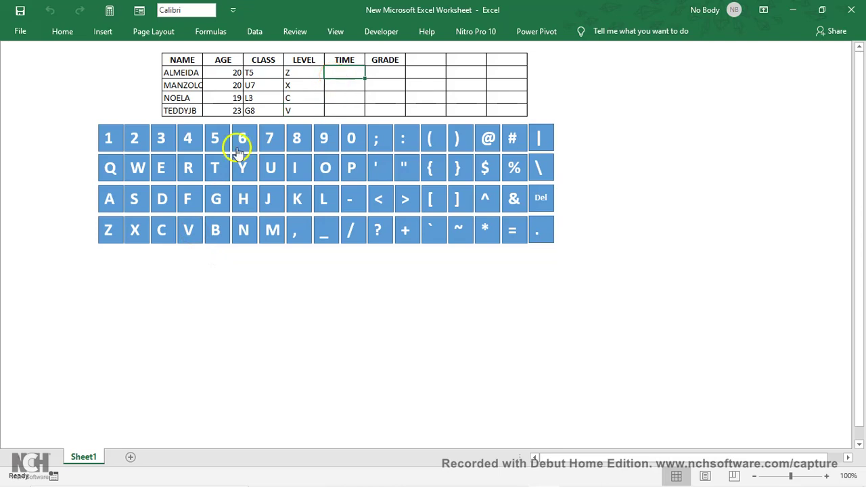
click(120, 150)
click(145, 147)
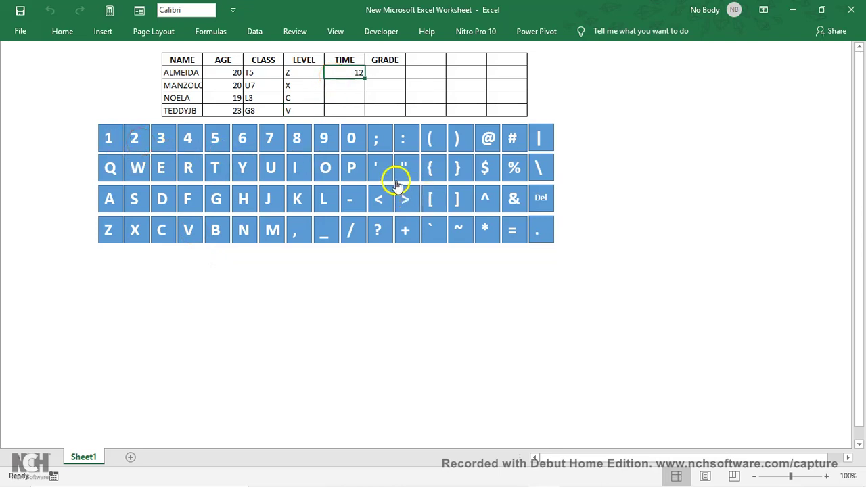
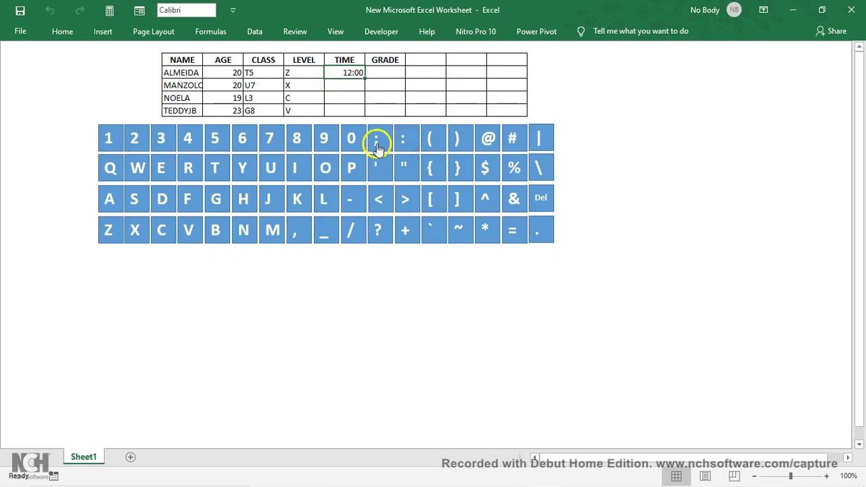
click(353, 80)
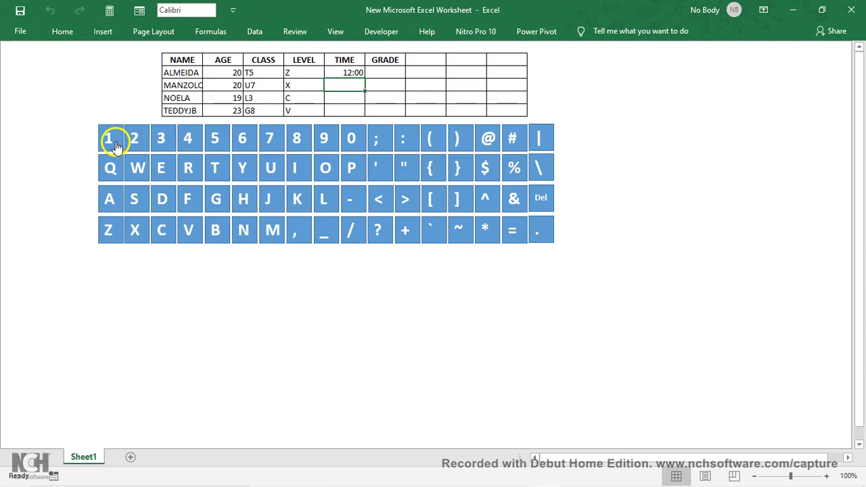
Step: Enter the TIME values for the remaining students down the column
click(120, 147)
click(163, 144)
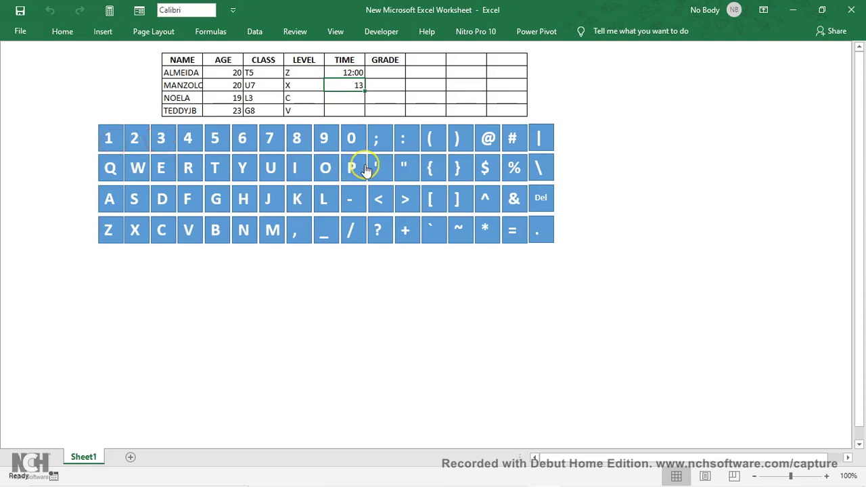
click(403, 151)
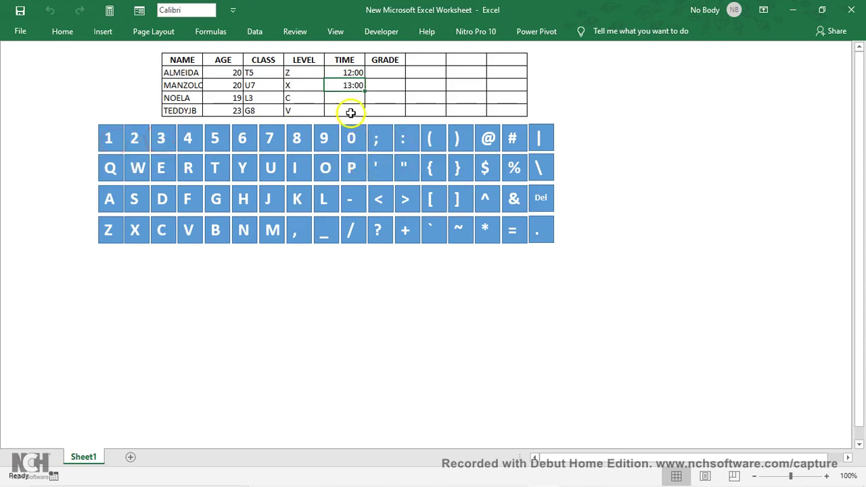
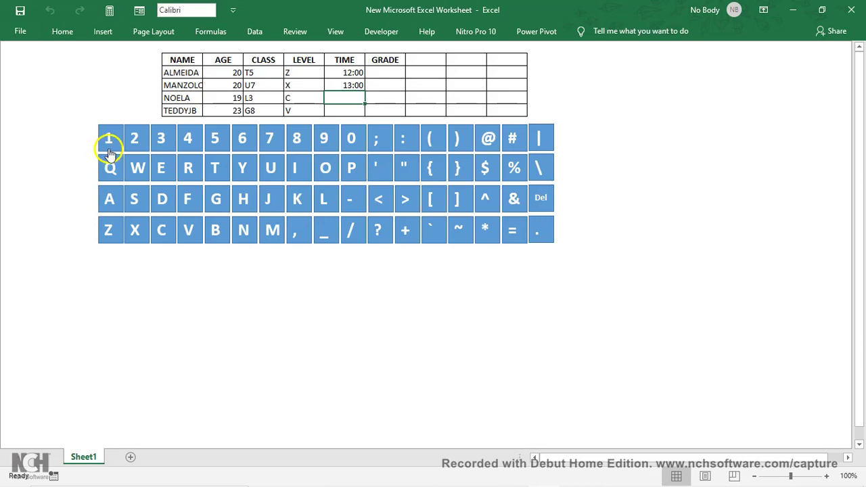
click(113, 156)
click(190, 147)
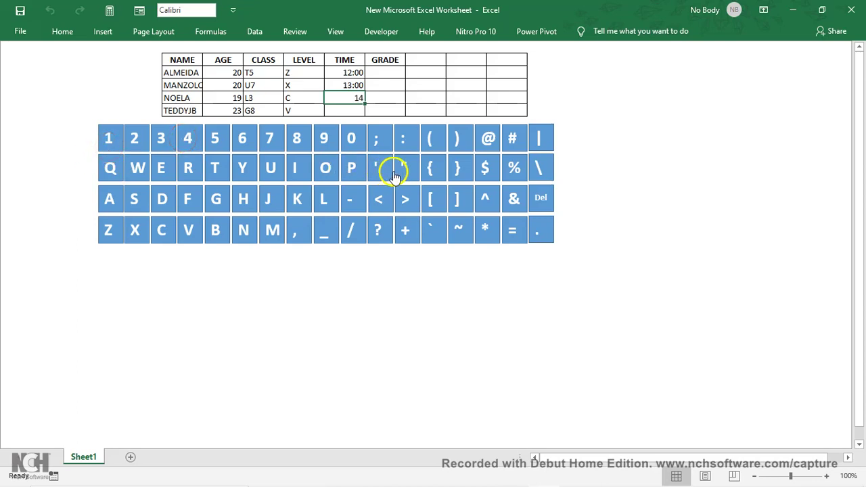
click(408, 151)
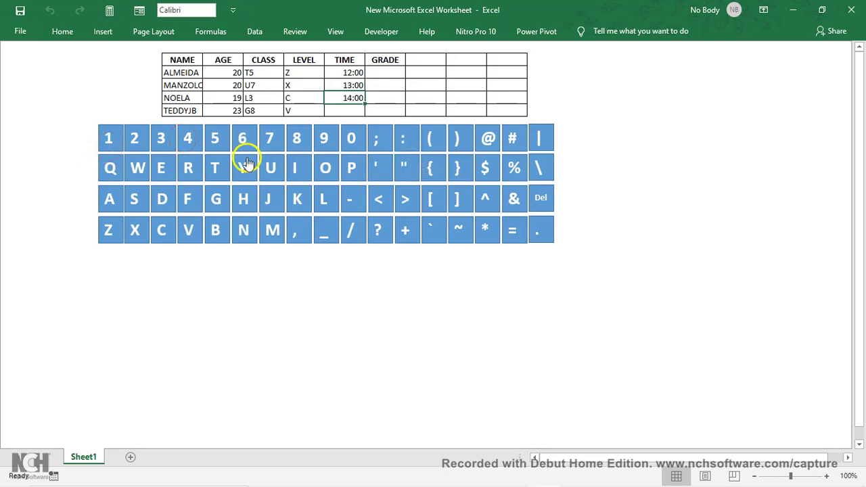
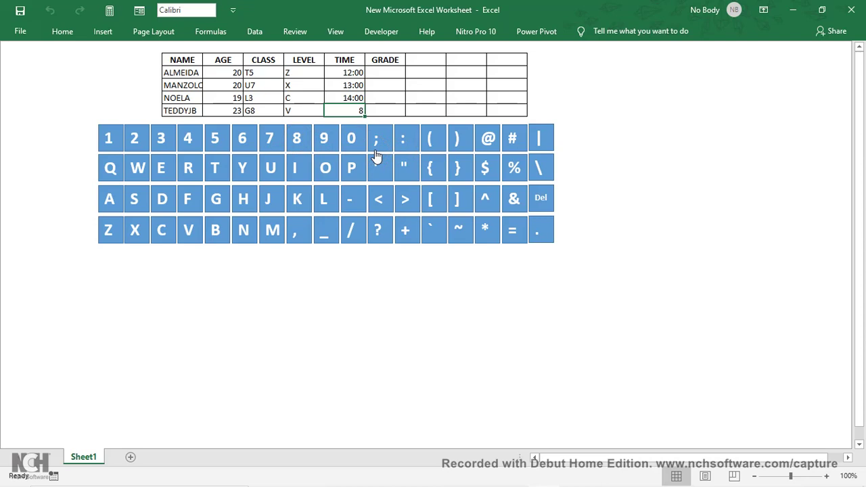
click(352, 114)
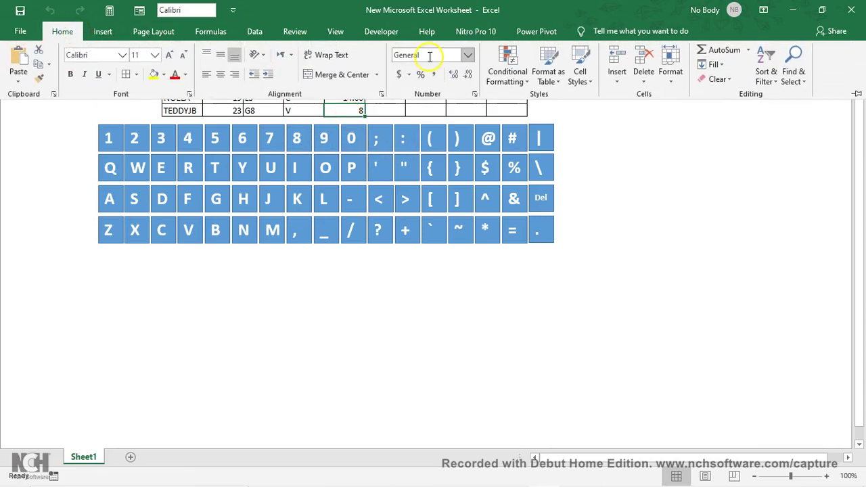
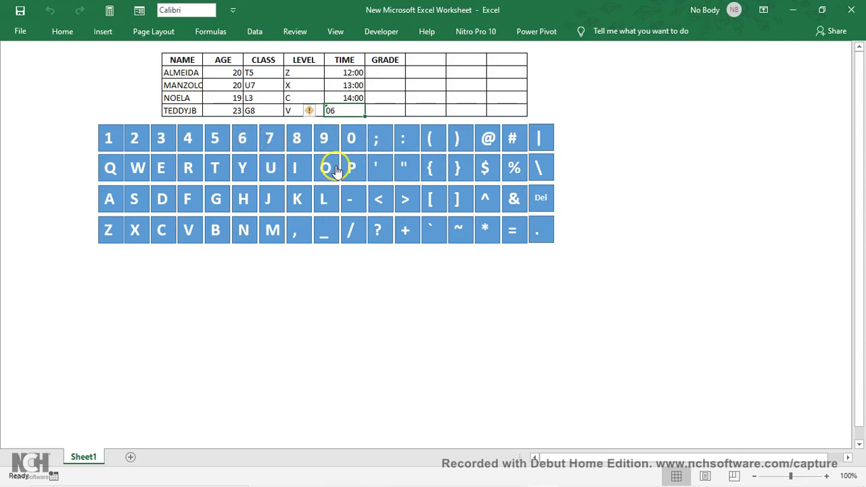
Step: Enter grade A+ for ALMEIDA and the grades for the following students
click(408, 145)
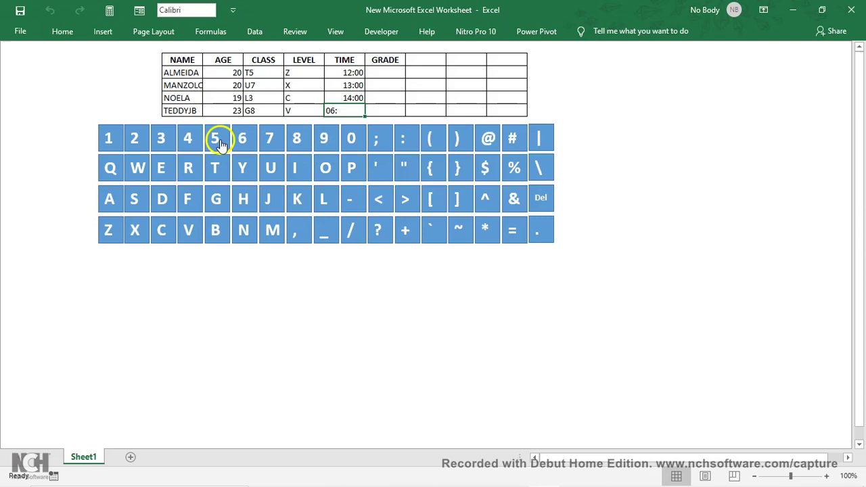
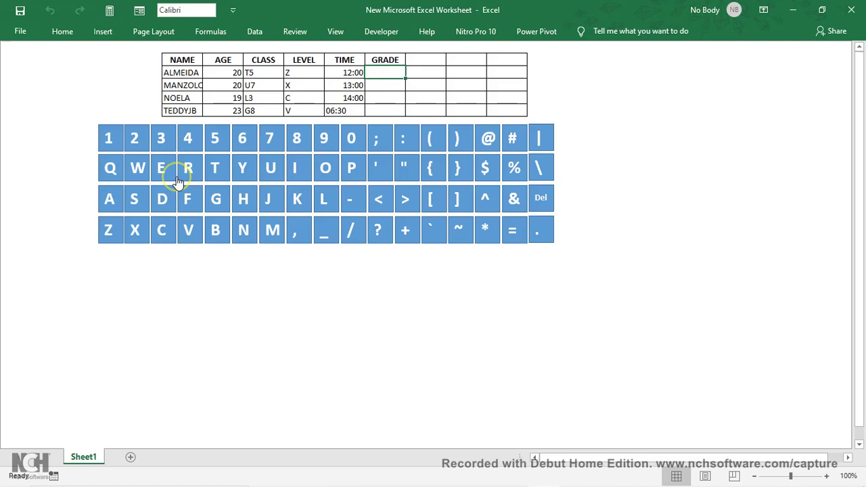
click(118, 198)
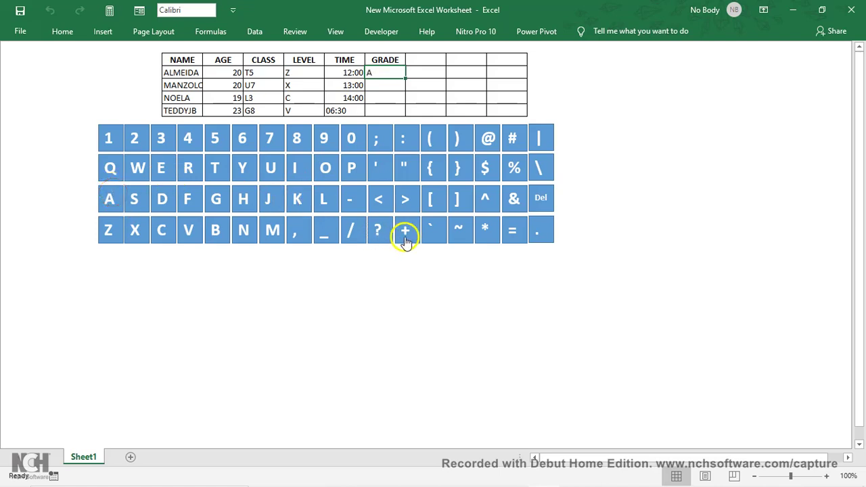
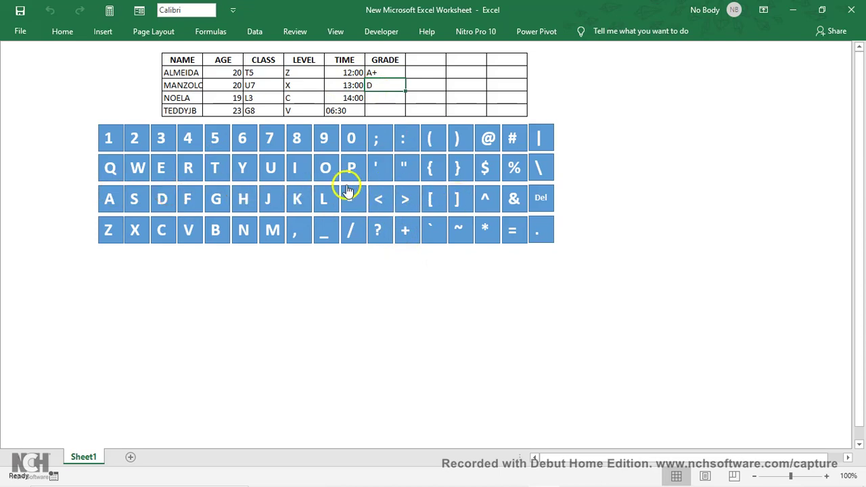
click(356, 208)
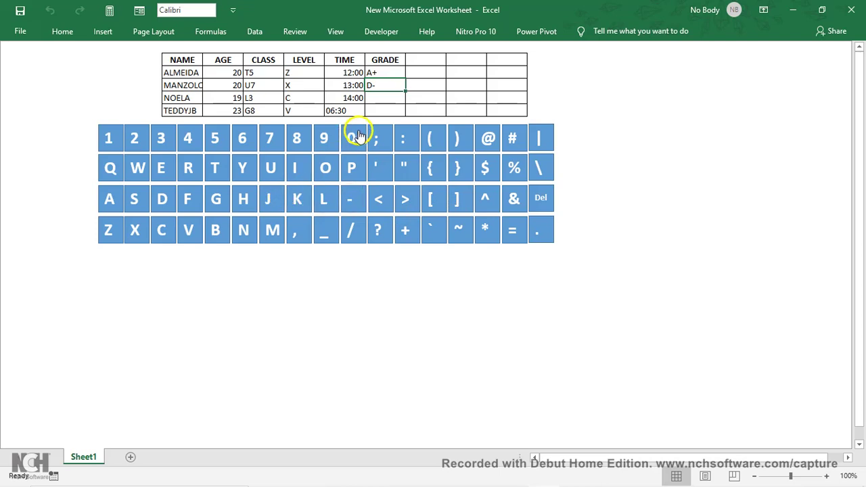
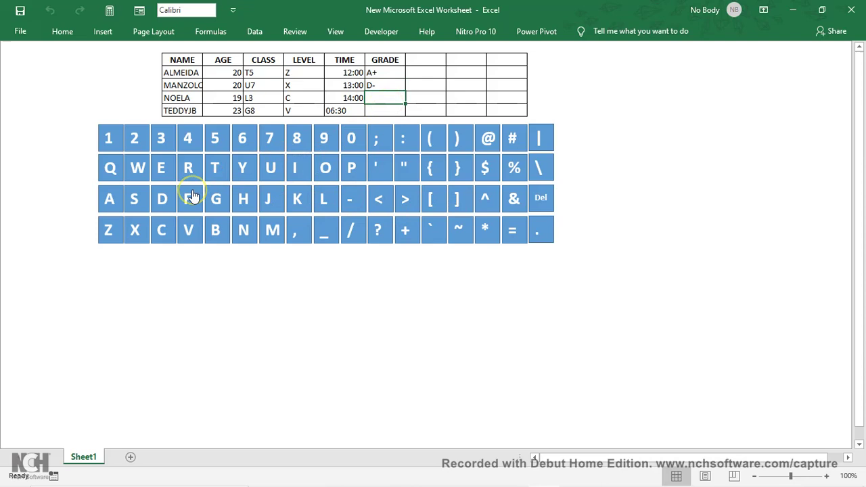
click(196, 196)
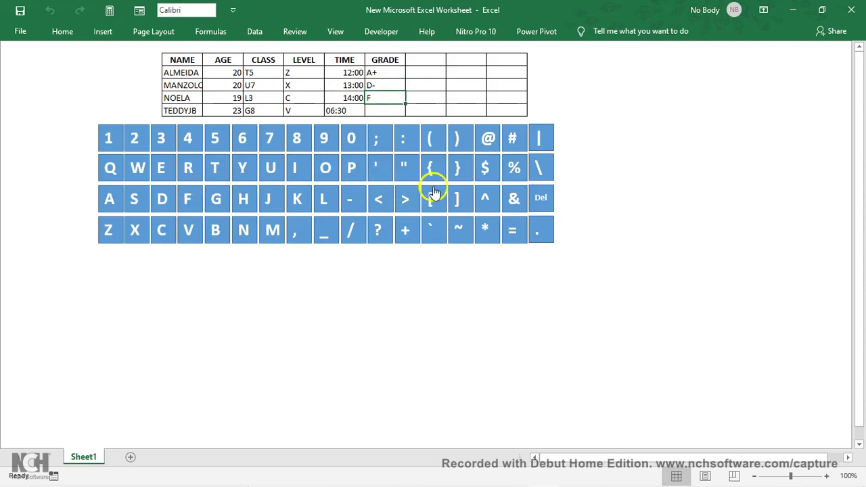